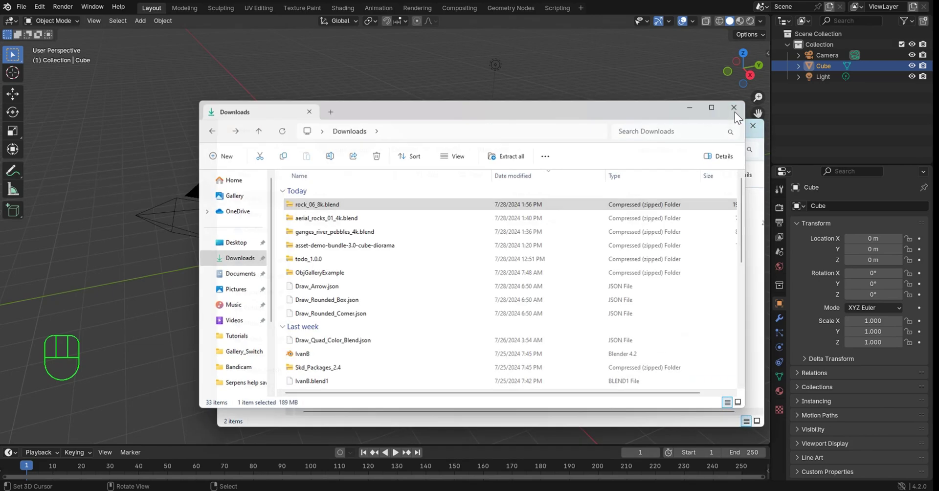
Delete the default cube, camera and light, leaving an empty scene.
click(322, 406)
key(a)
key(Delete)
Add a Grid mesh, scale it up and briefly check its subdivisions in Edit Mode.
key(shift+a)
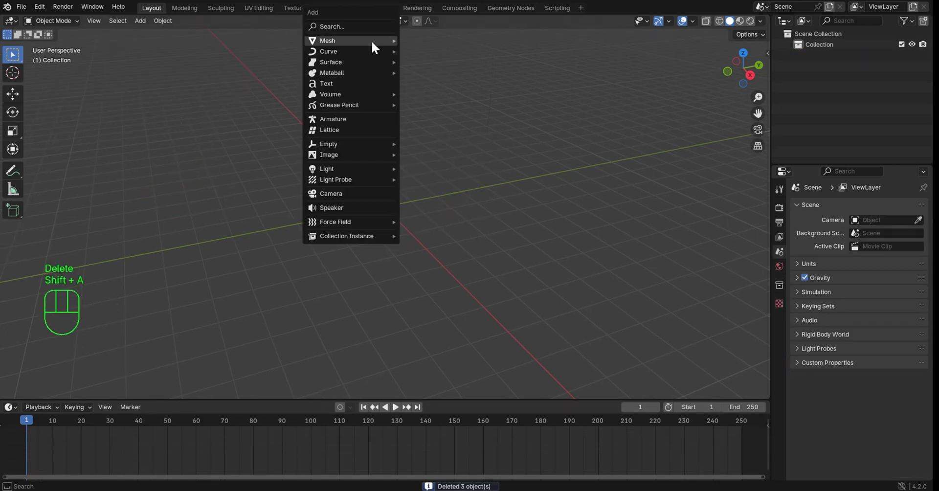
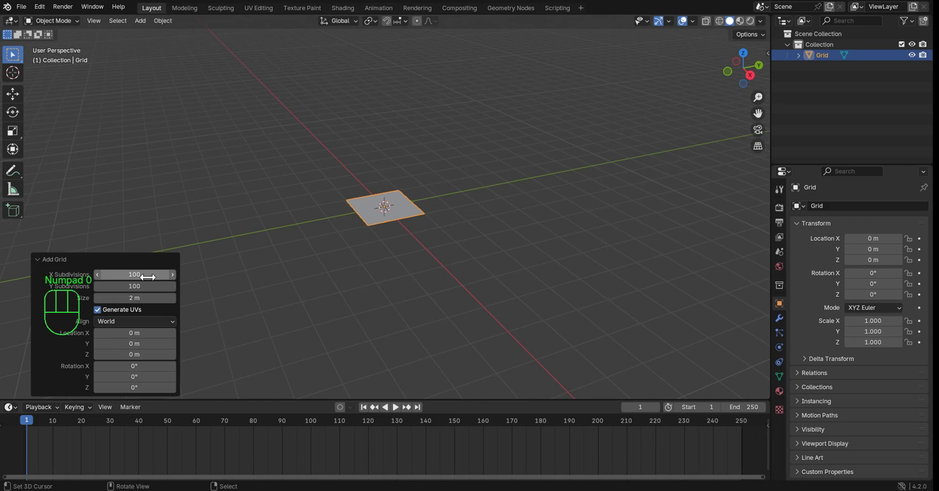
key(z)
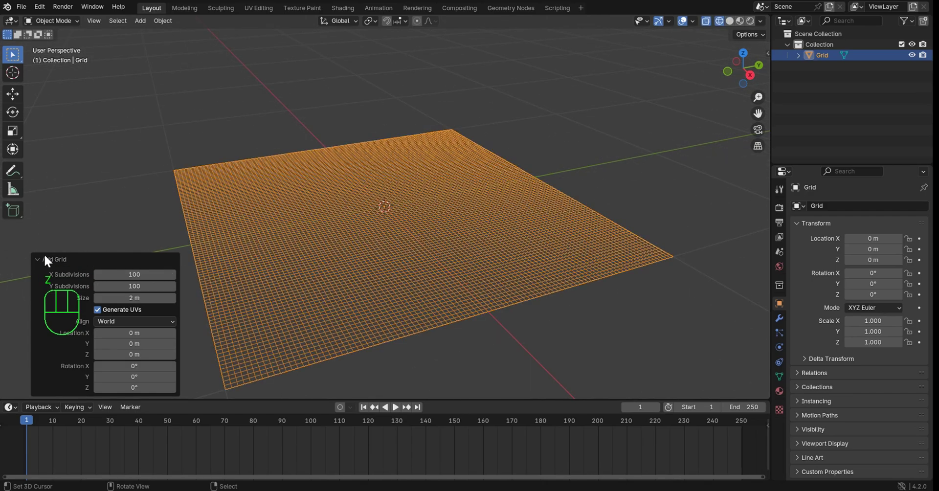
click(45, 261)
key(Tab)
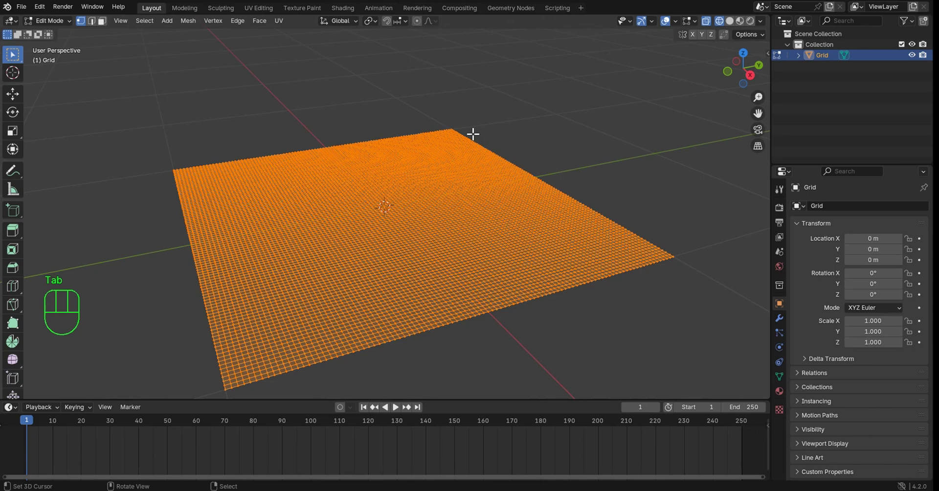
key(z)
key(Tab)
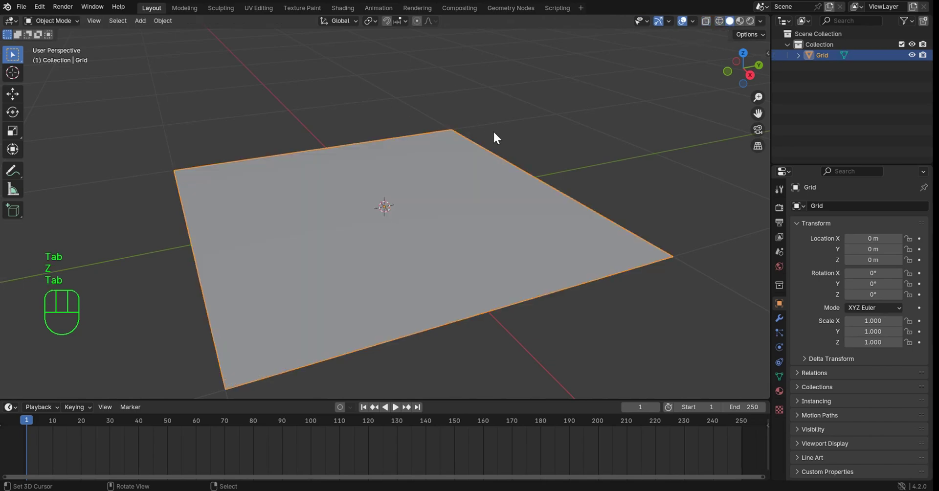
Give the grid a new material and load rock texture maps into its Principled BSDF and displacement.
click(284, 394)
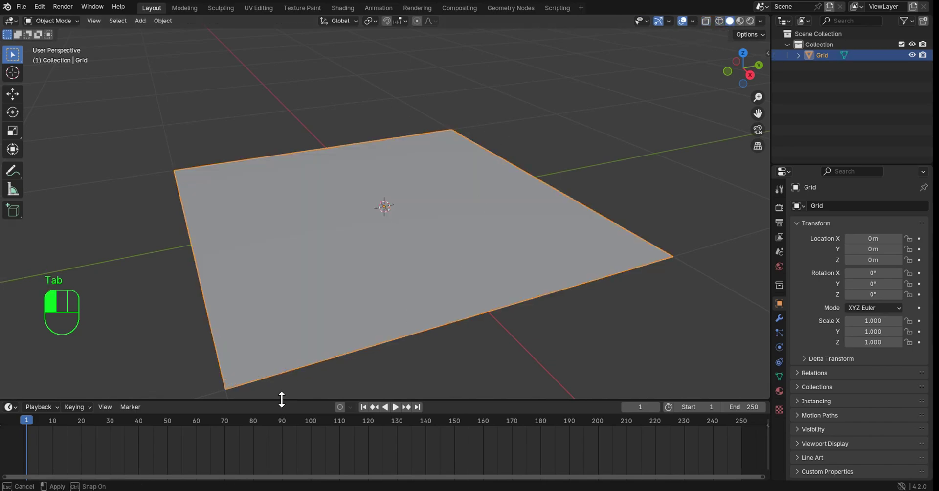
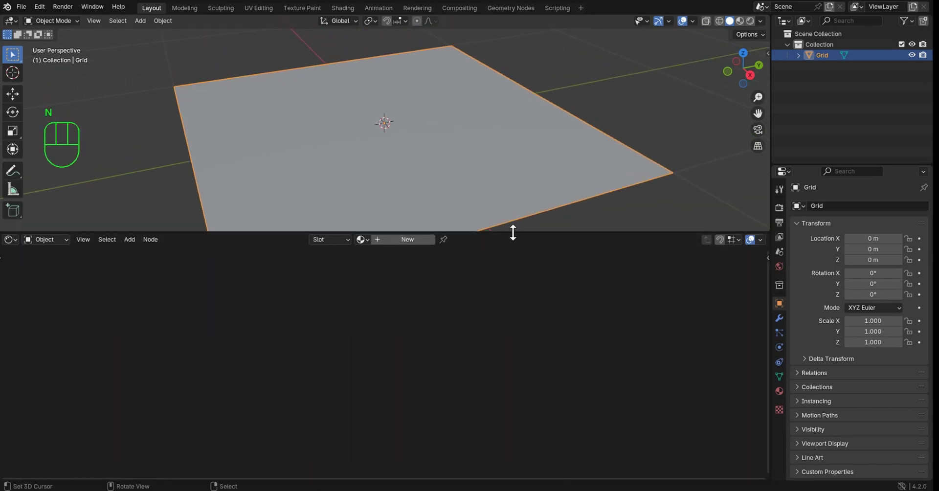
click(517, 230)
click(403, 289)
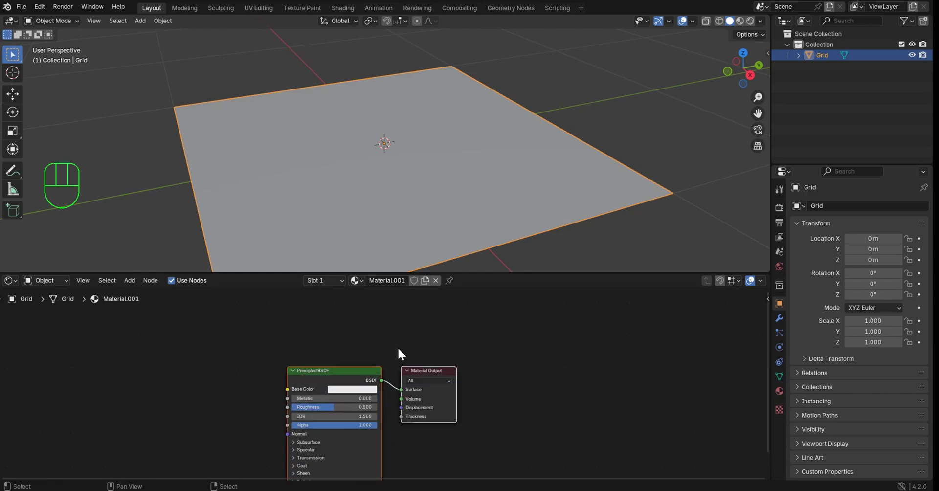
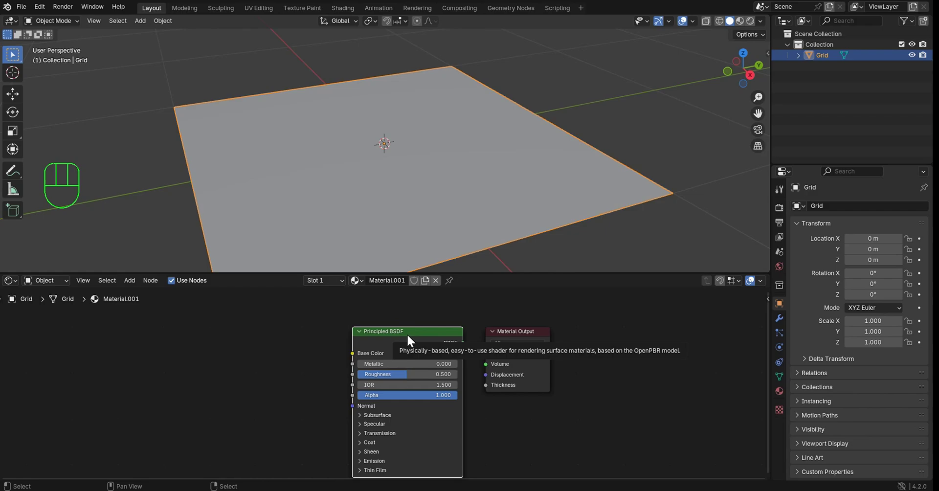
key(ctrl+shift+t)
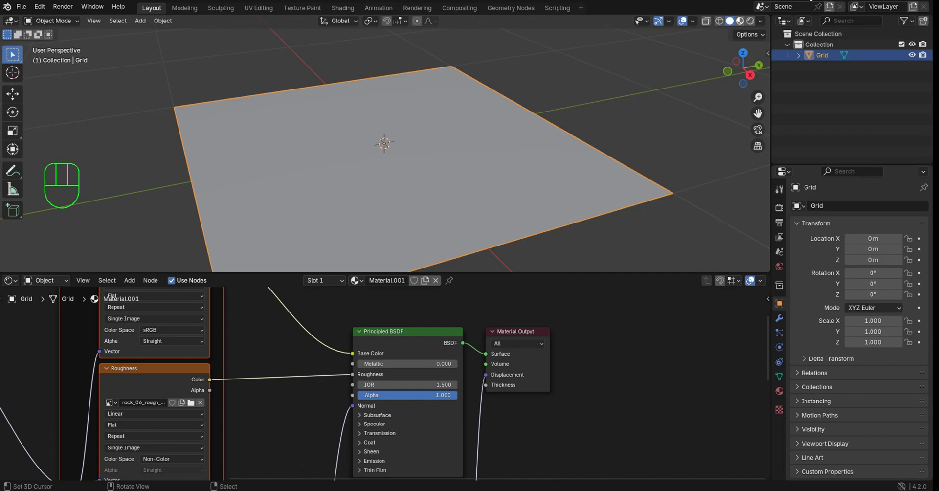
Preview the rock texture on the grid and set the material's displacement to Displacement and Bump.
drag(423, 173, 447, 162)
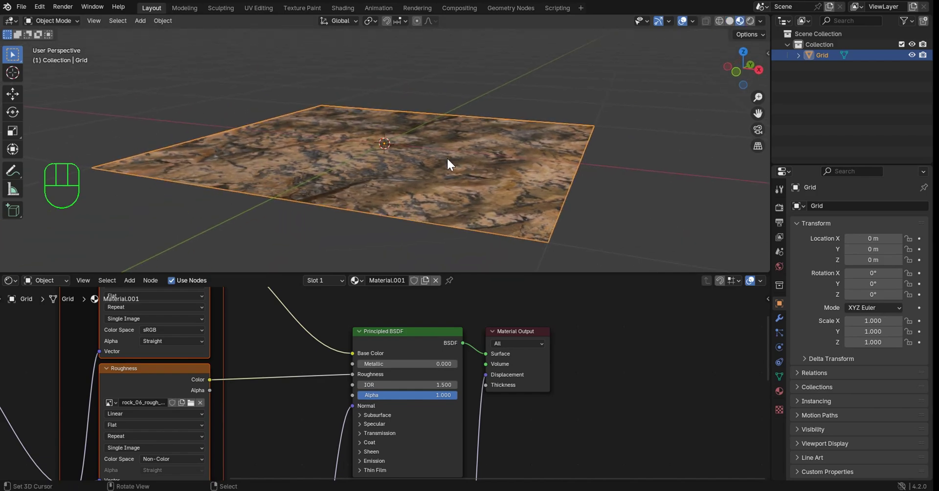
middle_click(449, 166)
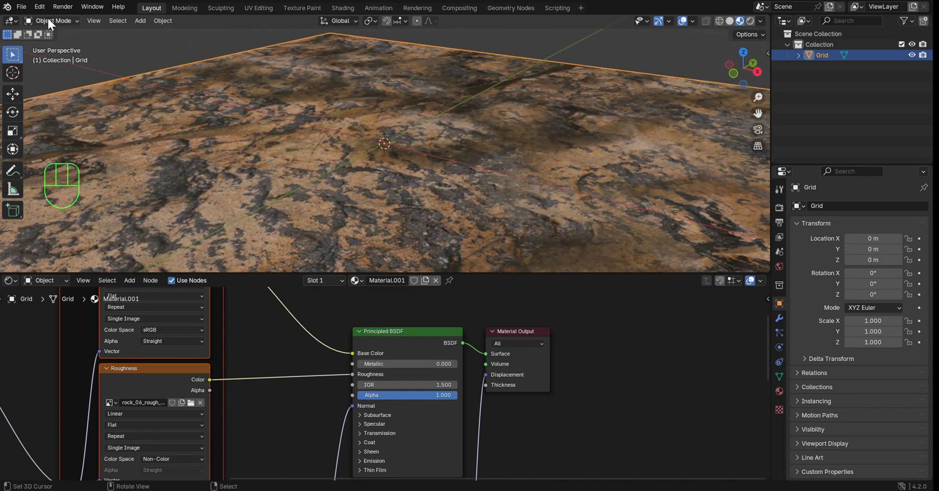
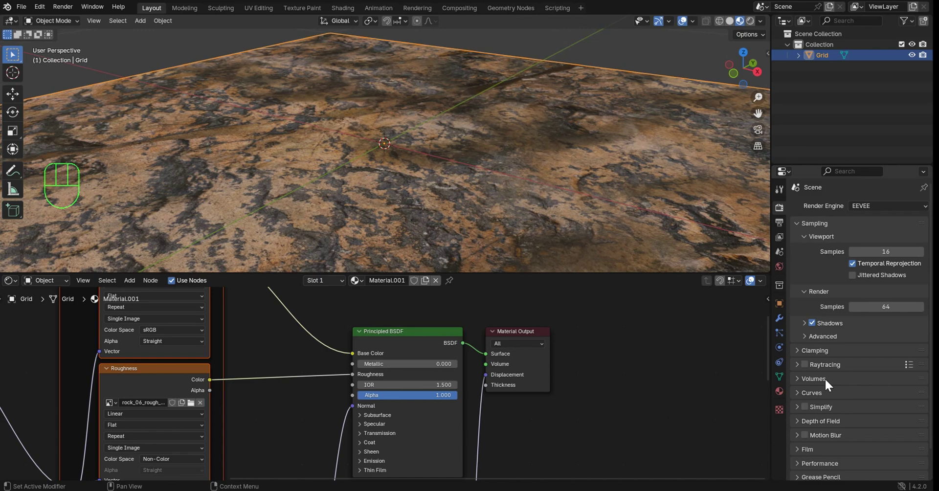
drag(803, 480, 835, 472)
drag(877, 435, 859, 364)
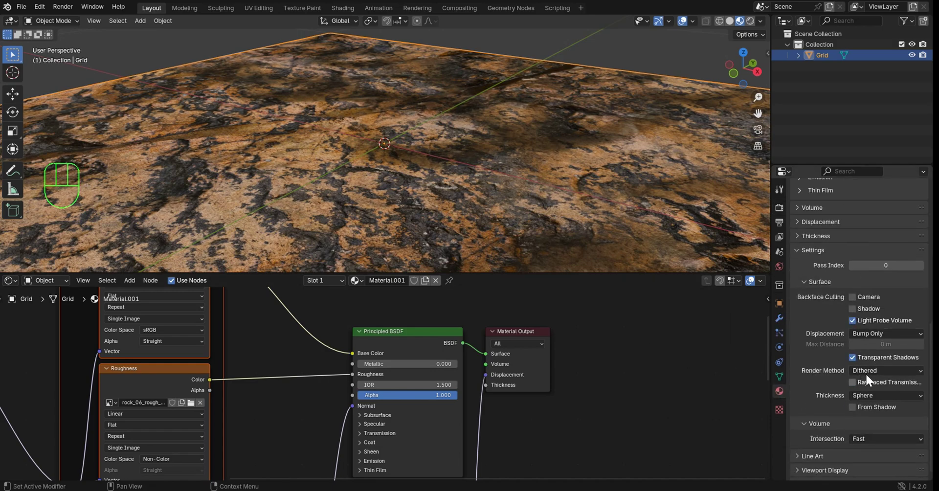
drag(881, 339, 853, 373)
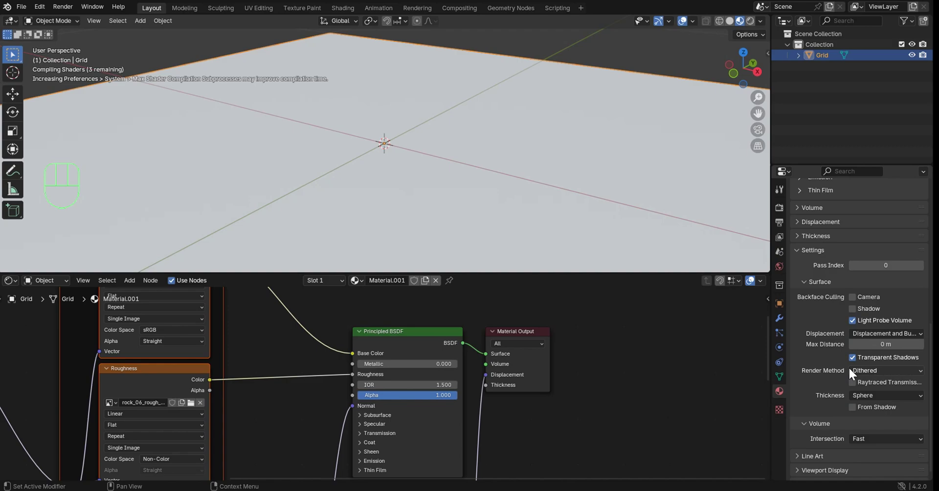
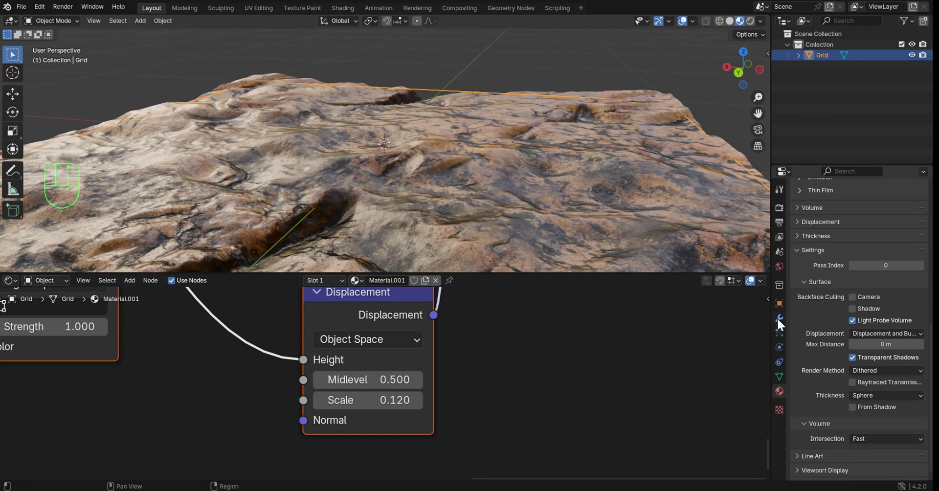
Add a Subdivision Surface modifier to the grid and start raising its viewport level.
click(782, 325)
drag(849, 215, 729, 354)
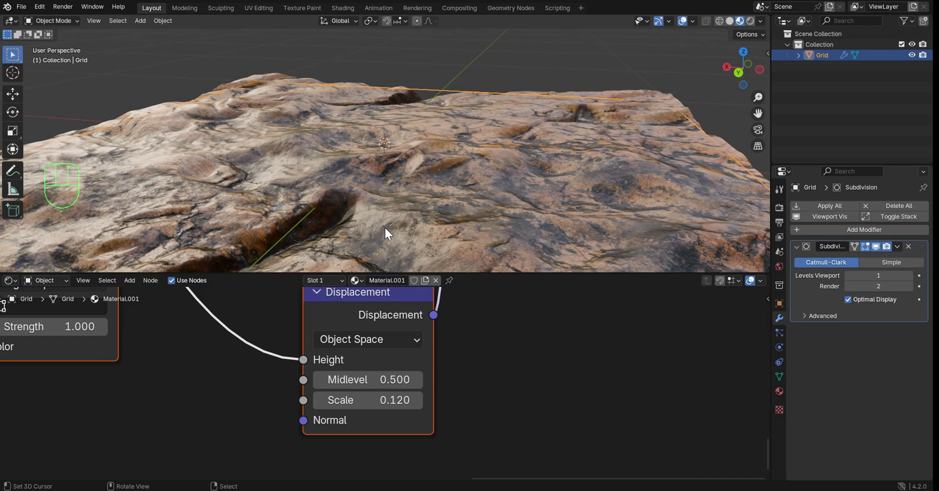
drag(483, 193, 468, 191)
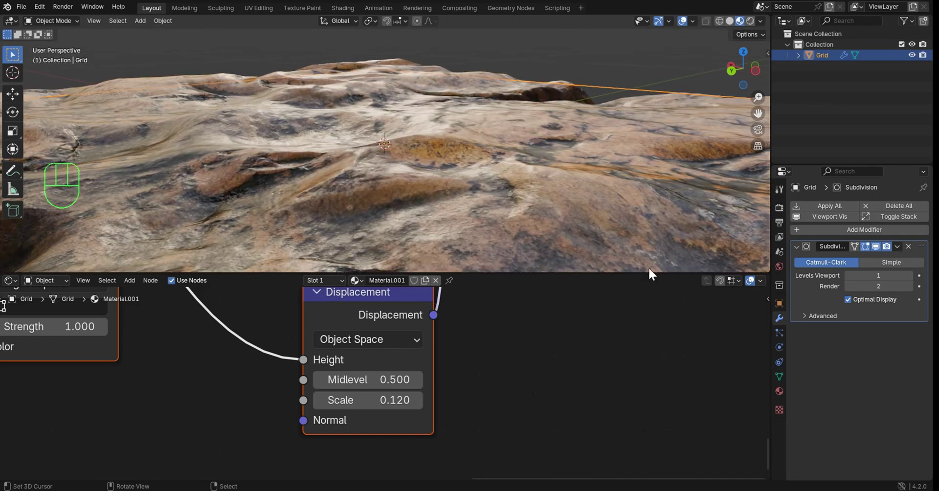
click(915, 283)
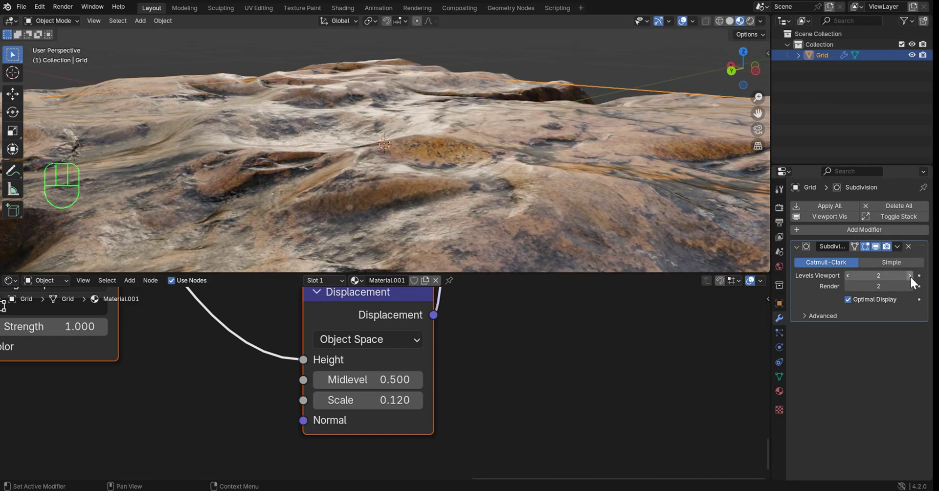
middle_click(301, 193)
Bring the Subdivision modifier to 3 viewport levels and inspect the finer terrain relief.
drag(323, 187, 348, 196)
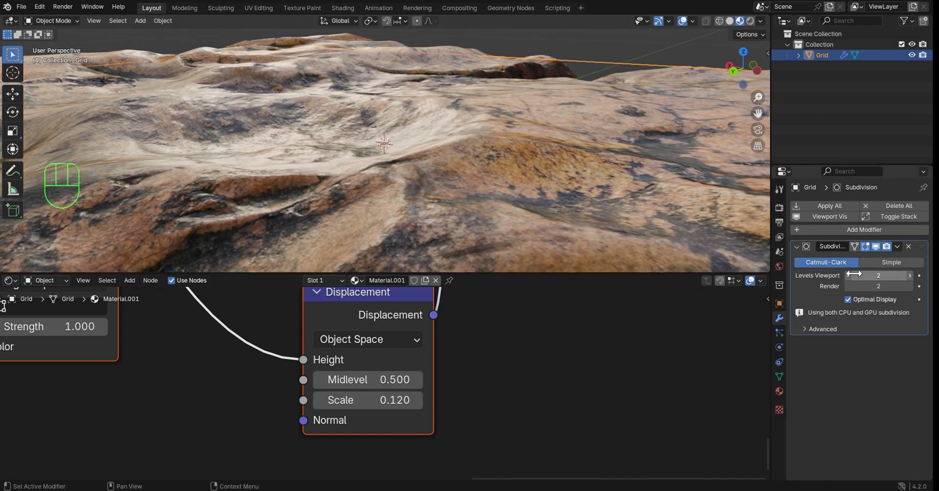
click(880, 253)
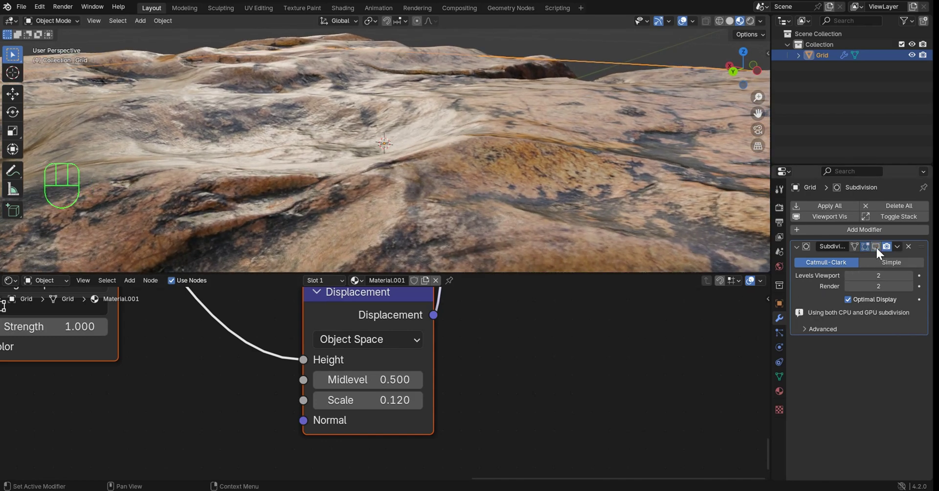
click(880, 253)
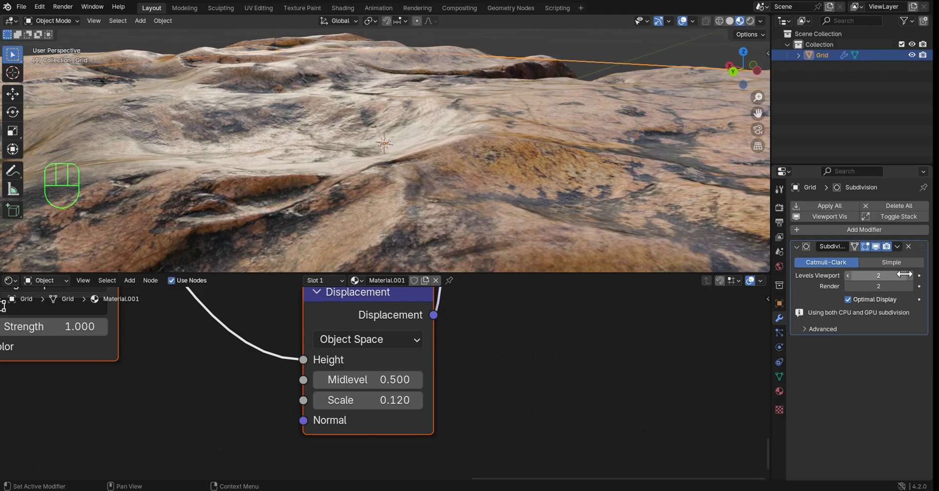
drag(913, 280, 437, 158)
drag(475, 169, 397, 164)
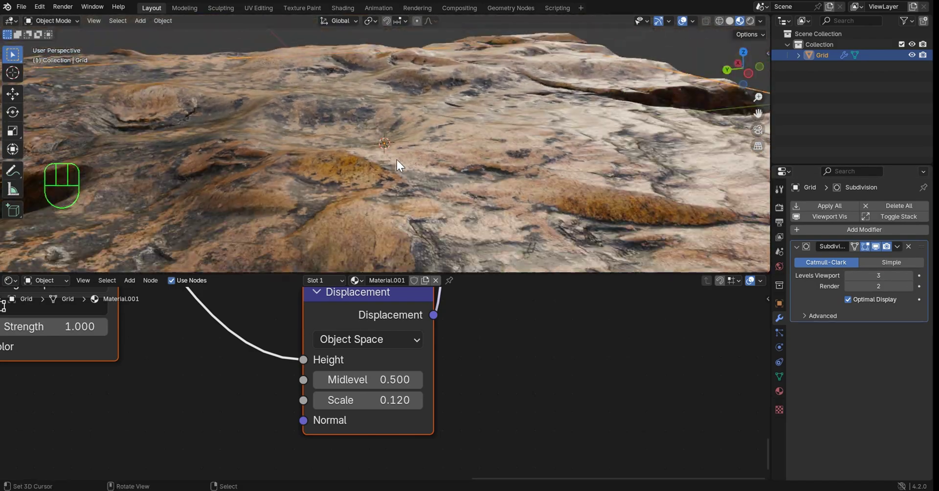
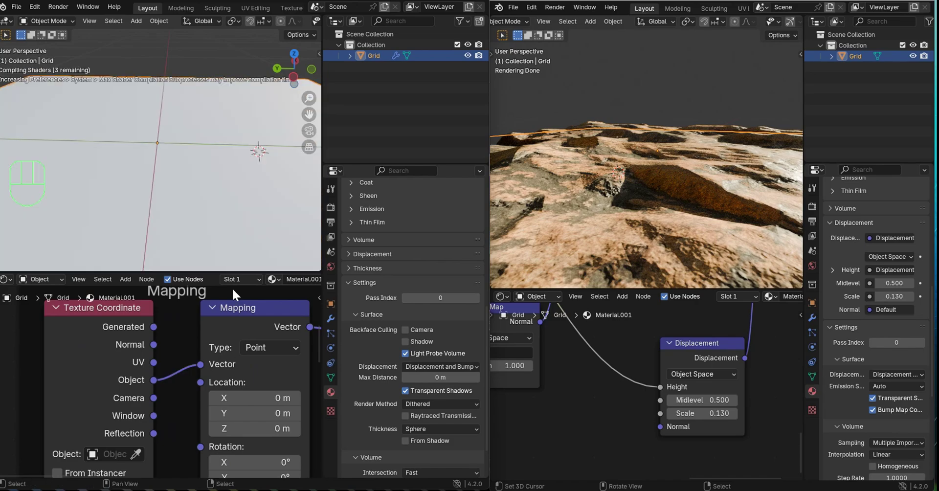
Orbit the rendered rock terrain in the second window while it finishes sampling.
drag(215, 177, 211, 183)
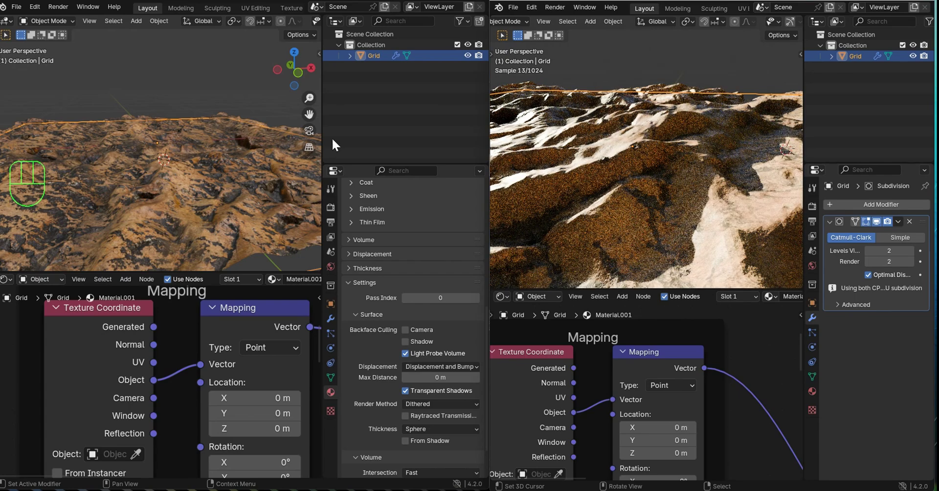
drag(237, 190, 226, 175)
drag(230, 163, 244, 168)
drag(230, 179, 219, 181)
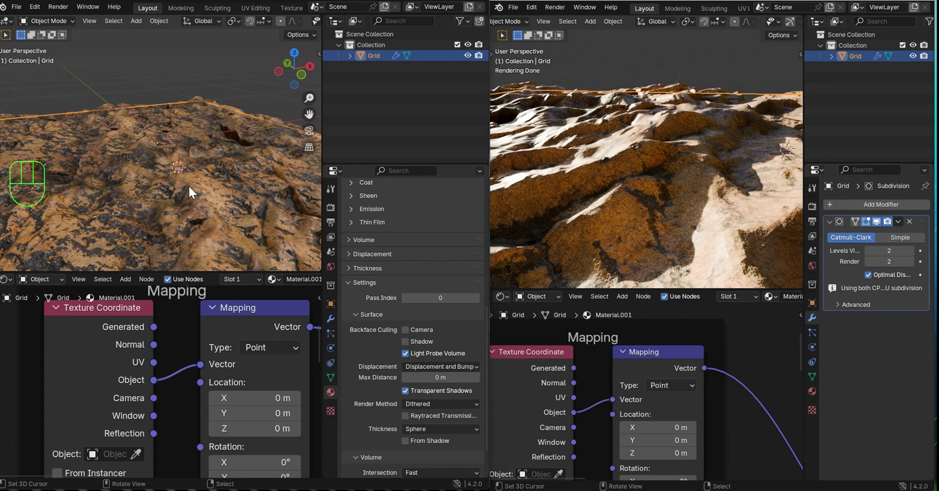
drag(228, 170, 241, 158)
drag(191, 176, 203, 180)
drag(231, 186, 253, 188)
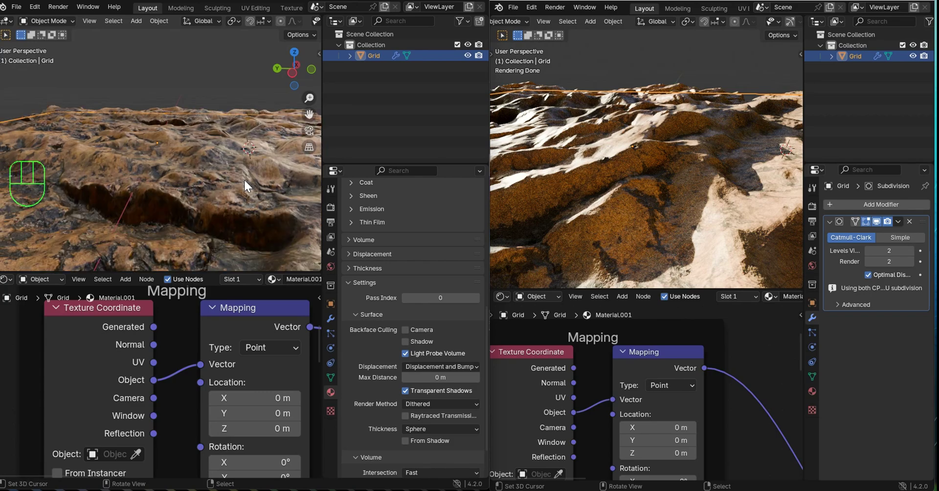
drag(249, 139, 193, 142)
middle_click(215, 157)
Inspect the icosphere and its material's base colour before removing it.
drag(238, 165, 273, 127)
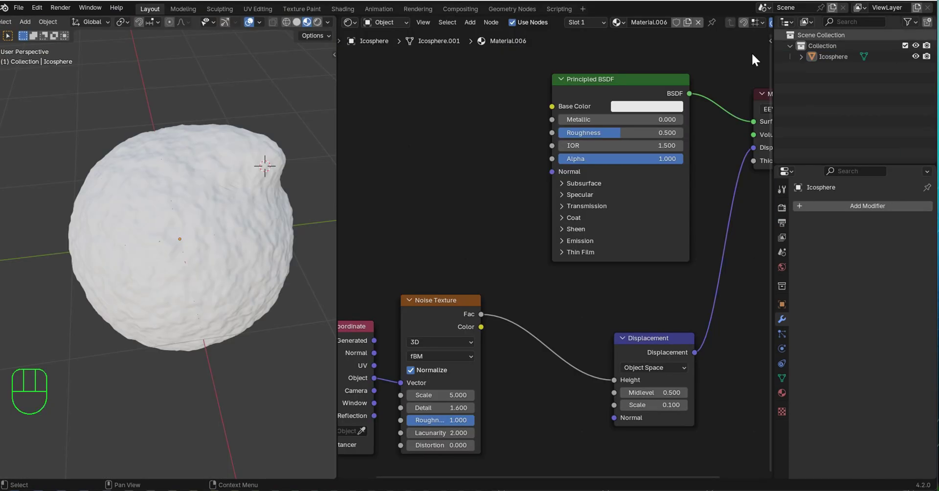
drag(224, 198, 259, 193)
click(641, 107)
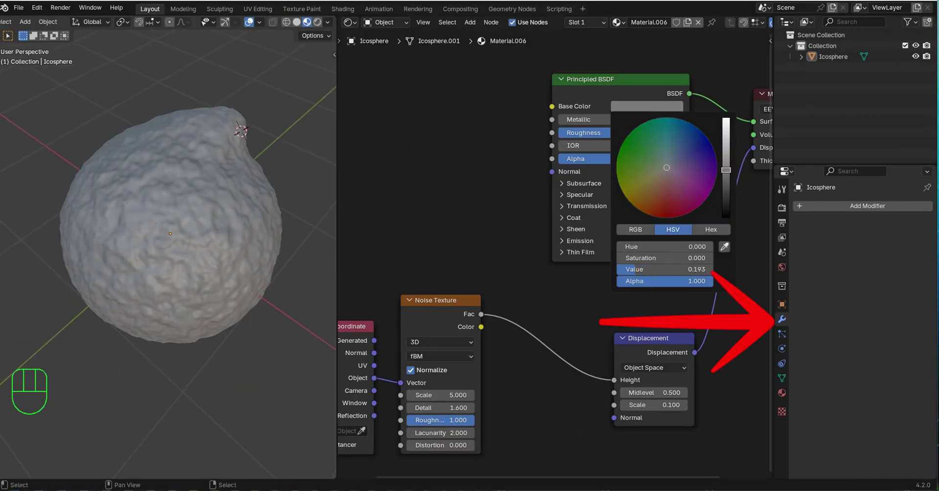
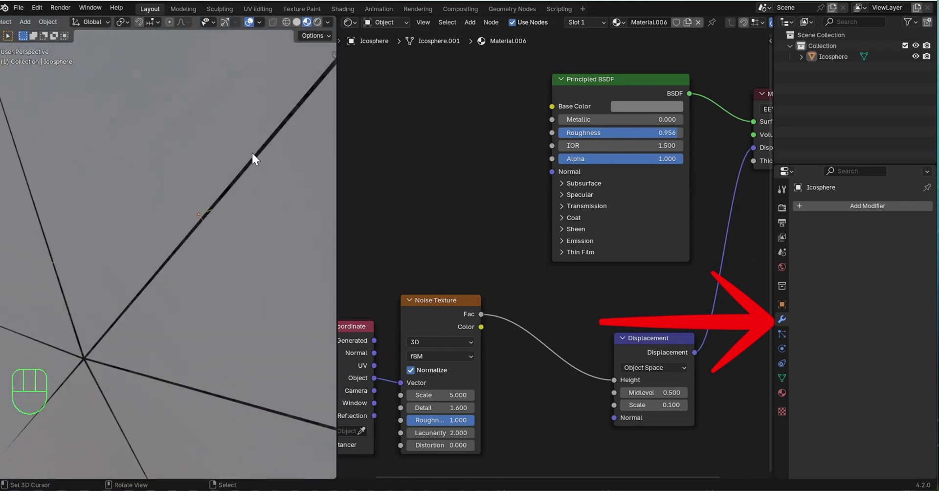
drag(258, 155, 218, 225)
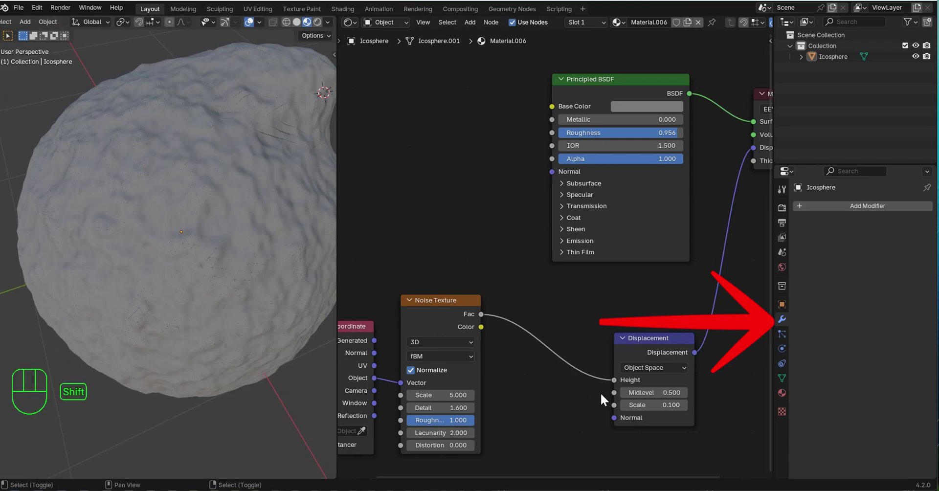
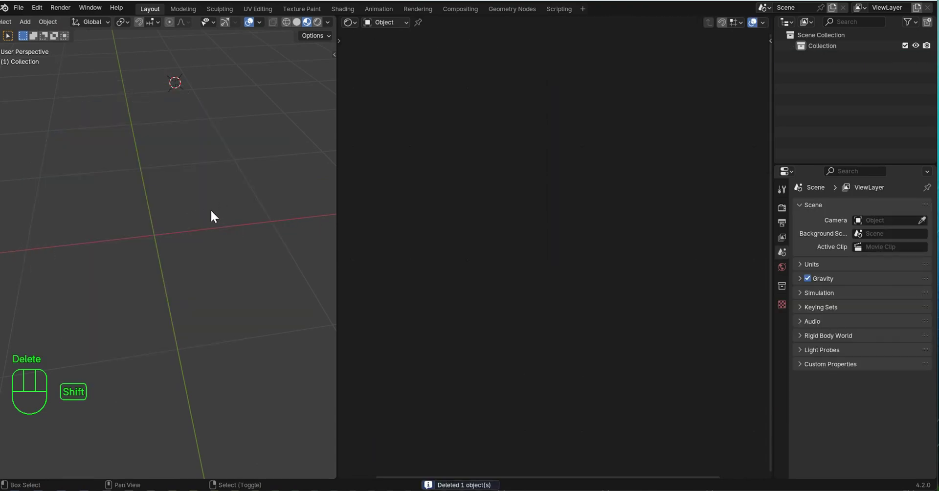
Delete the icosphere and join the node editor into a full-width 3D viewport.
key(shift+s)
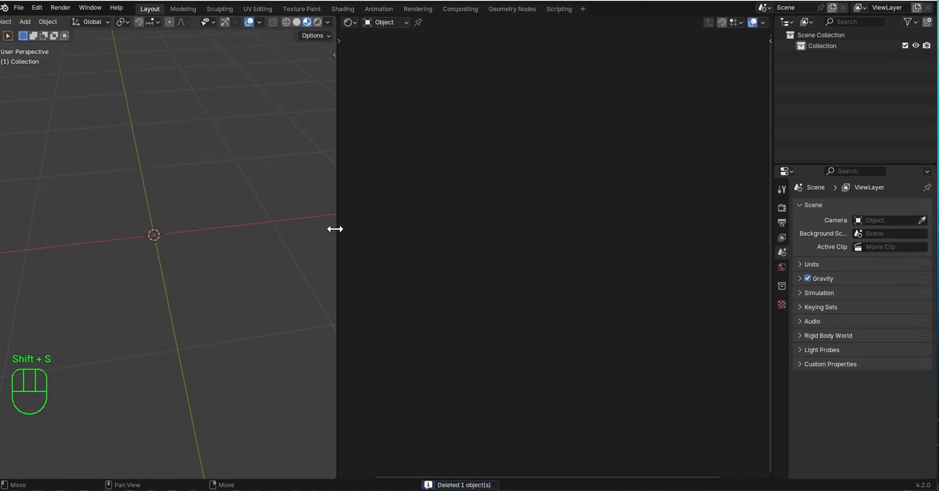
drag(340, 234, 427, 238)
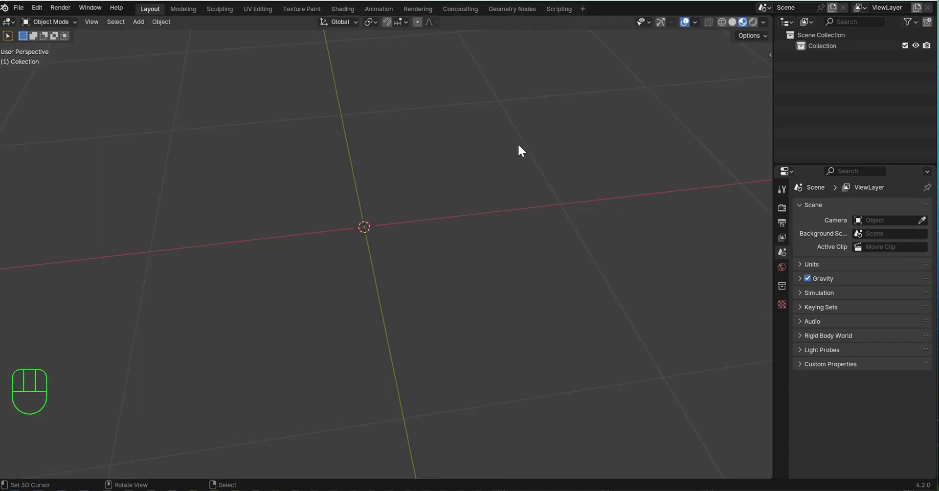
middle_click(527, 144)
key(shift+a)
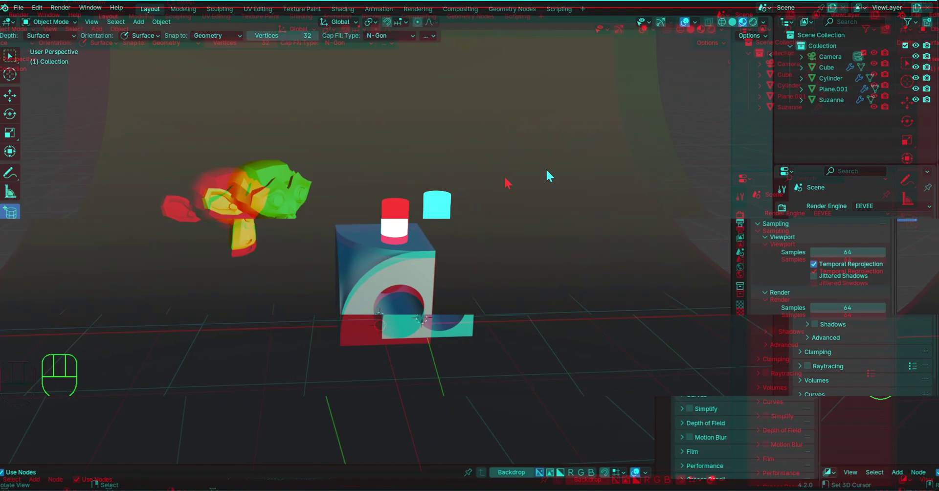
Enable Shadows in the EEVEE render settings and check them around the cube.
drag(576, 194, 574, 198)
drag(577, 230, 593, 207)
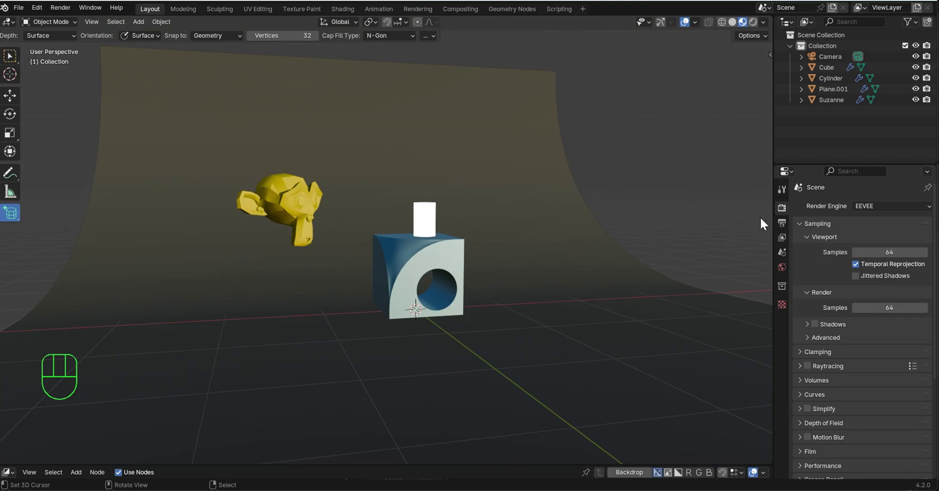
click(819, 329)
drag(667, 165, 698, 122)
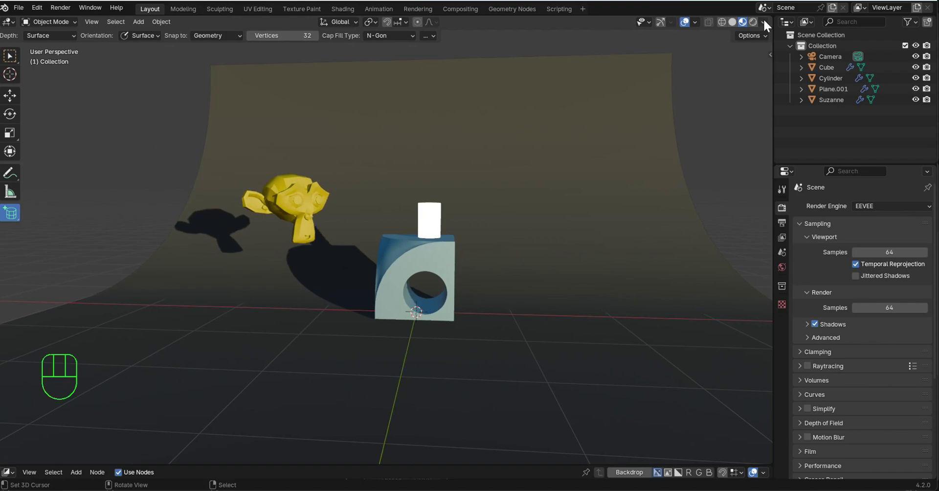
drag(768, 25, 589, 221)
Enable Raytracing and inspect the cube and cylinder reflections from several angles.
drag(561, 229, 685, 139)
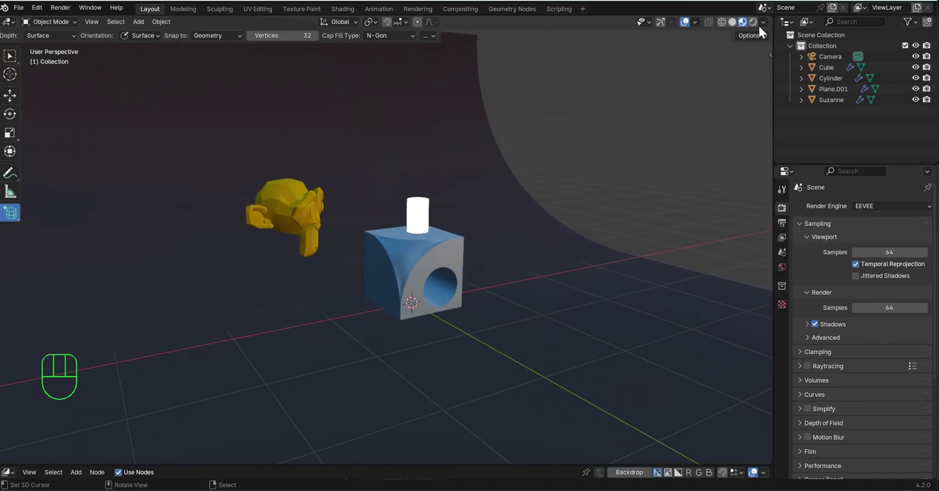
drag(768, 28, 572, 190)
drag(620, 176, 684, 159)
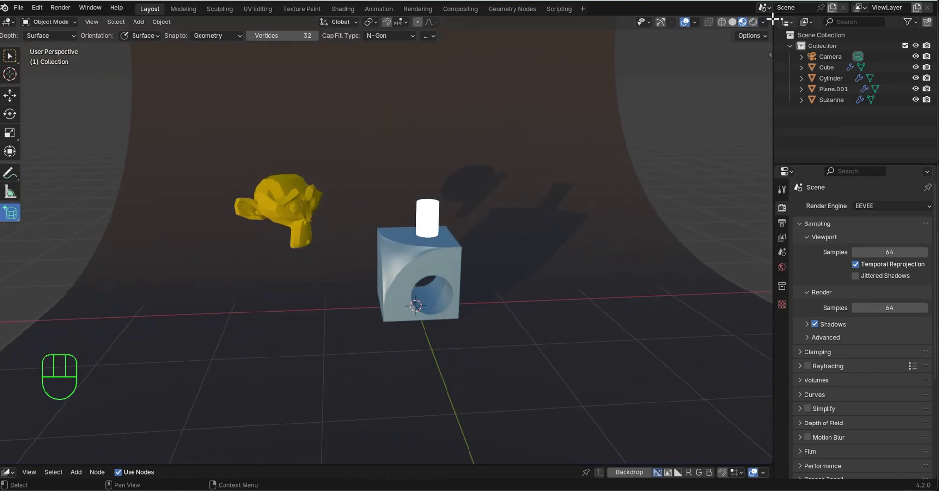
drag(766, 26, 569, 286)
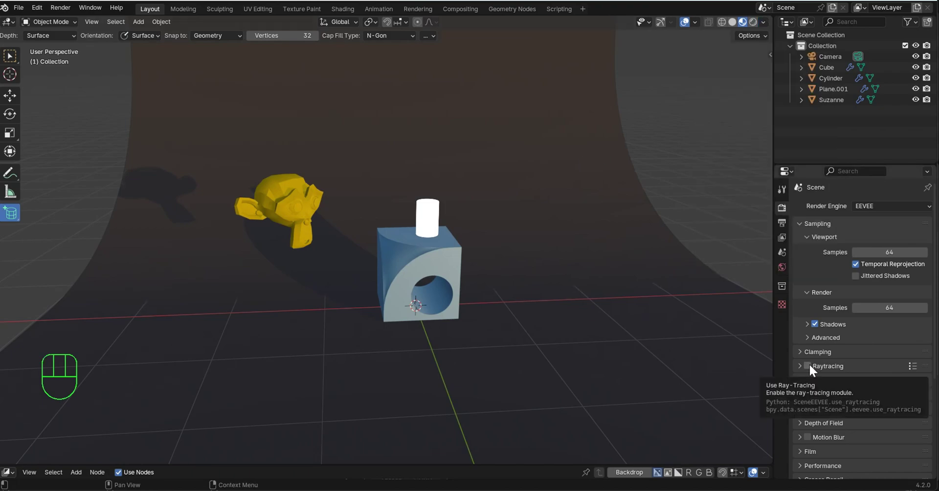
Move the glowing cylinder off the cube onto the floor beside it.
click(813, 370)
click(803, 370)
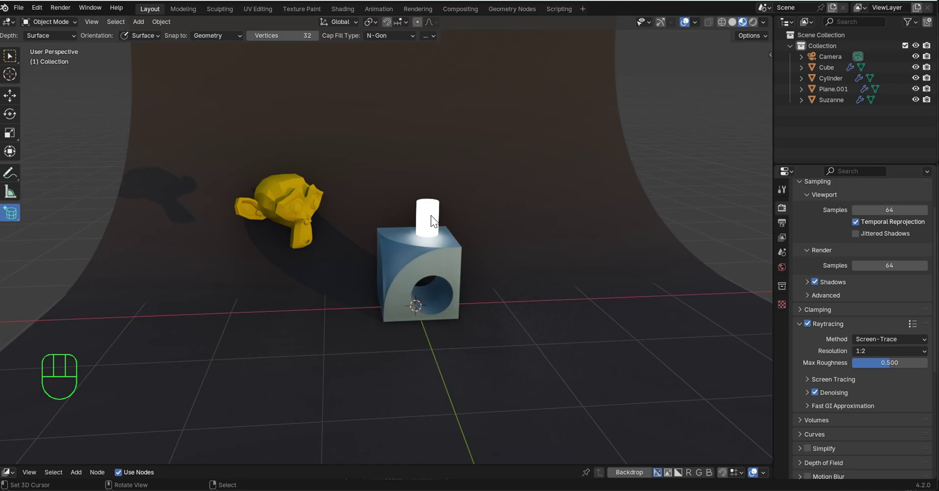
right_click(435, 221)
key(g)
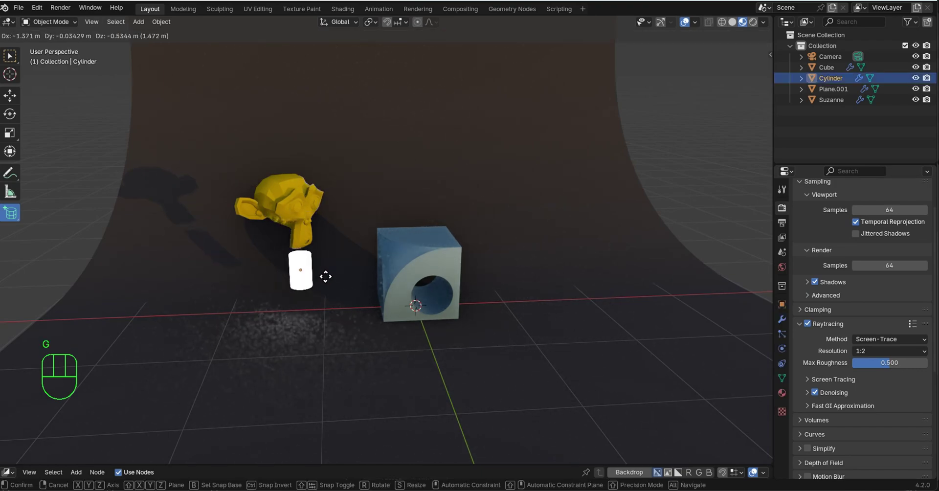
drag(399, 282, 467, 279)
middle_click(453, 276)
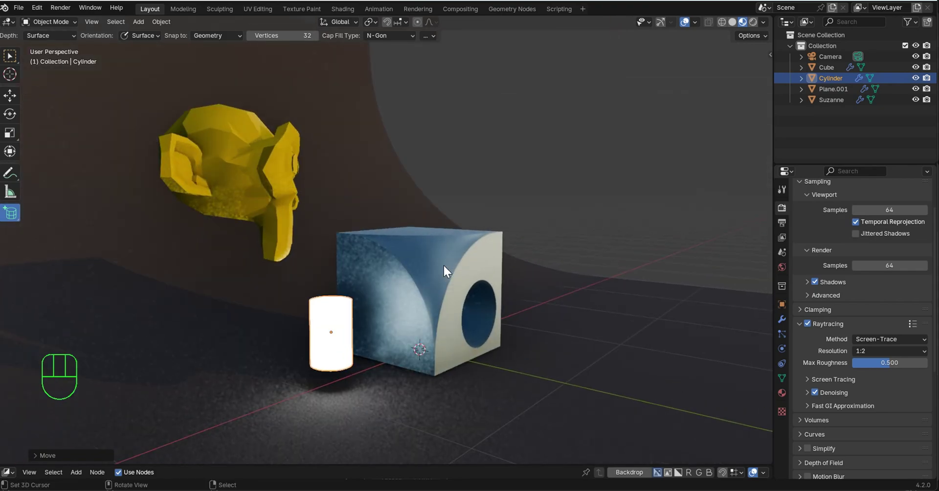
key(g)
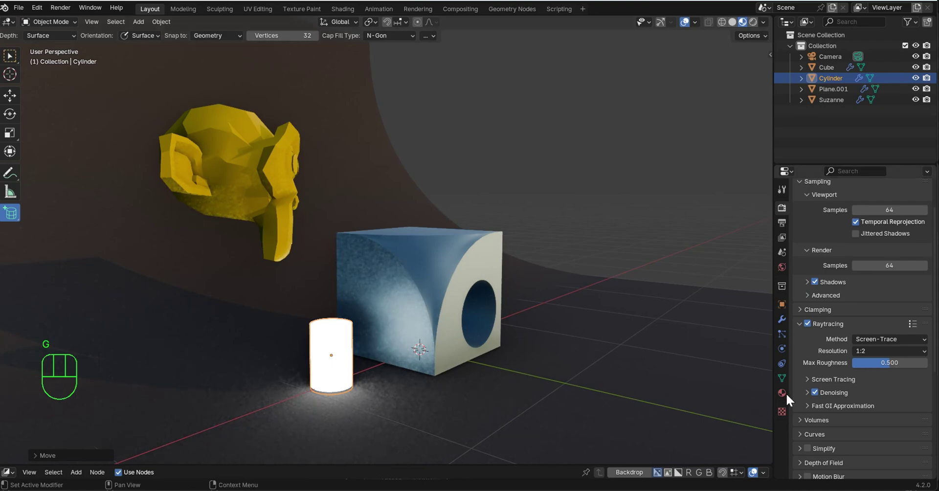
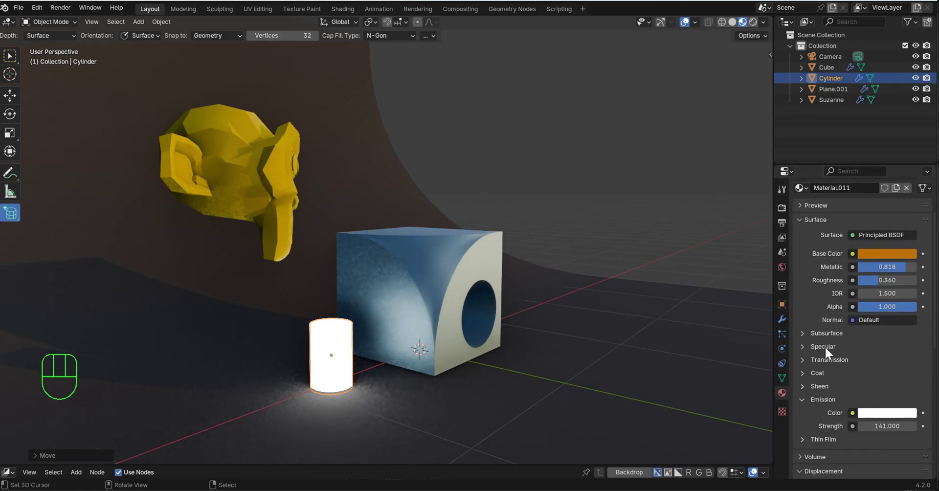
Shift the cylinder's emission colour to green and check the green glow on floor and cube.
drag(877, 395, 887, 323)
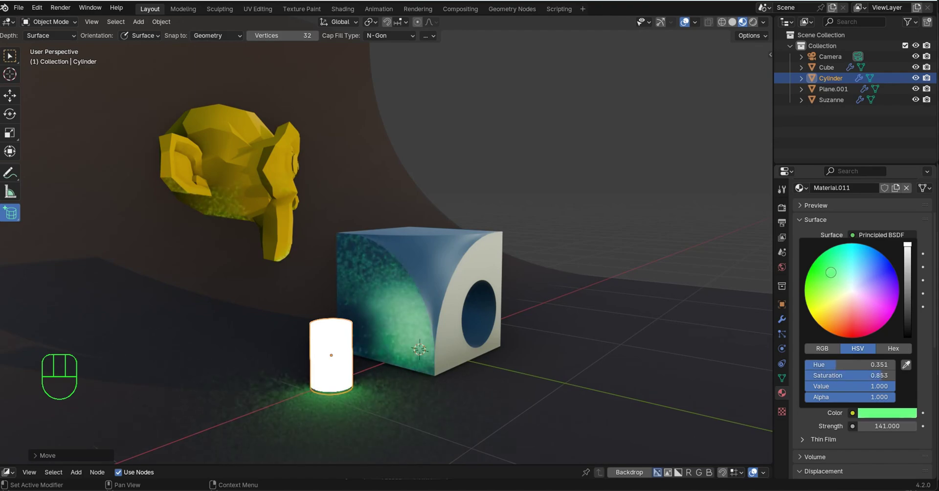
drag(516, 176, 417, 182)
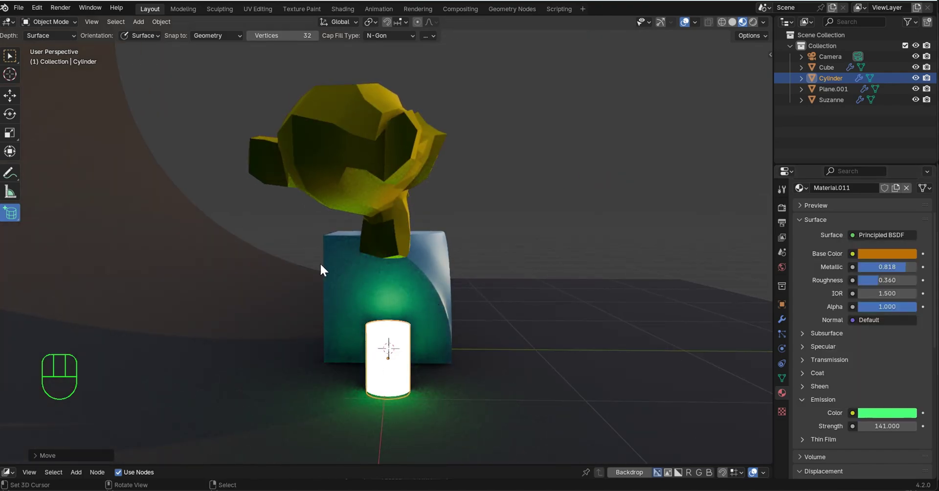
drag(587, 218, 515, 216)
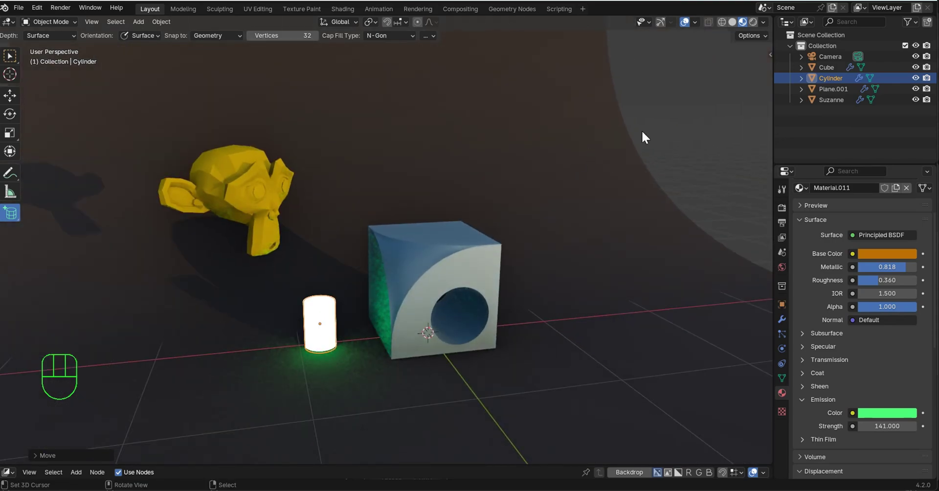
drag(524, 224, 549, 227)
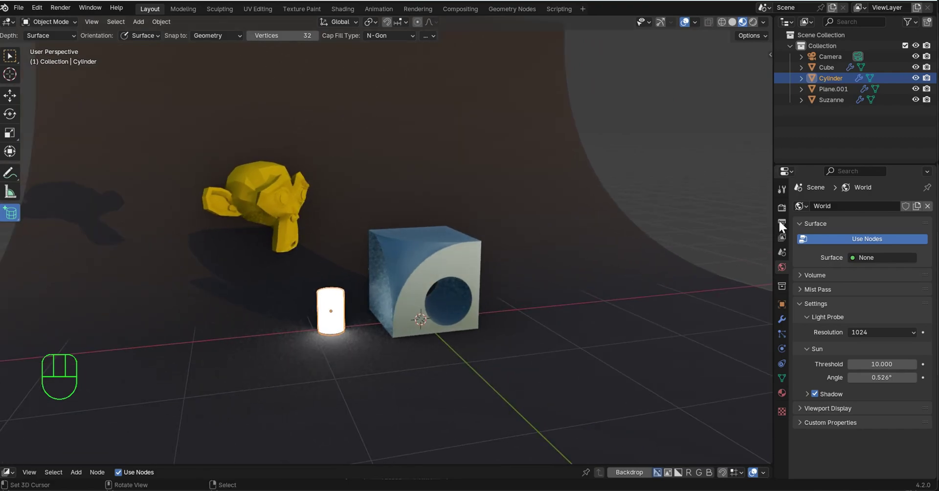
click(786, 225)
click(853, 217)
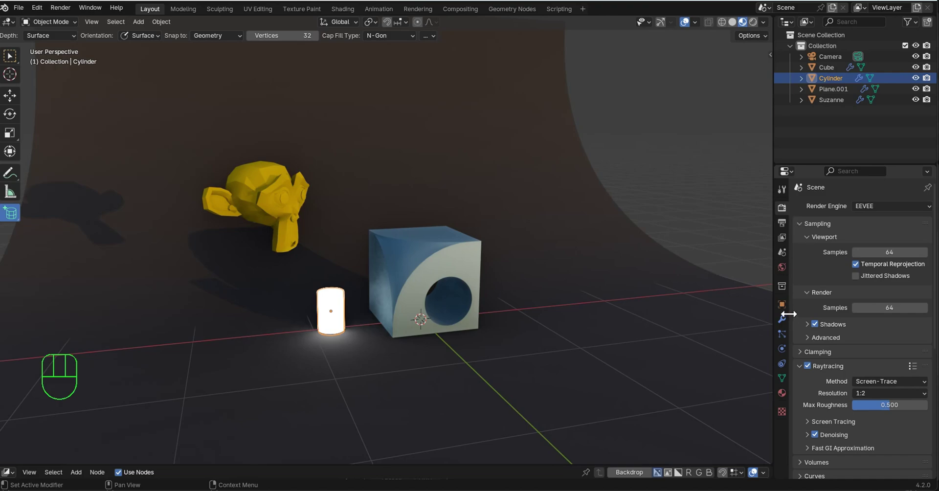
click(787, 272)
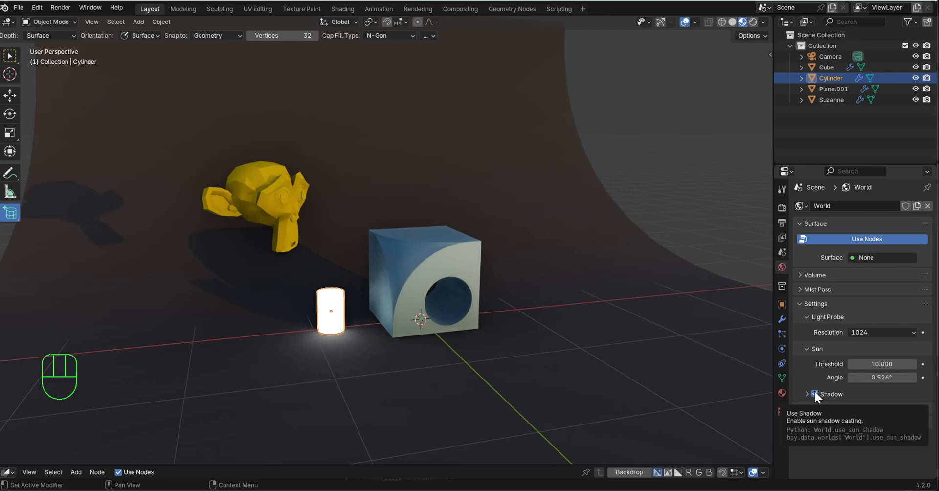
drag(411, 271, 648, 354)
click(822, 397)
click(821, 397)
click(821, 397)
click(822, 396)
Give the world a Background shader with an Environment Texture feeding its colour.
drag(615, 276, 628, 277)
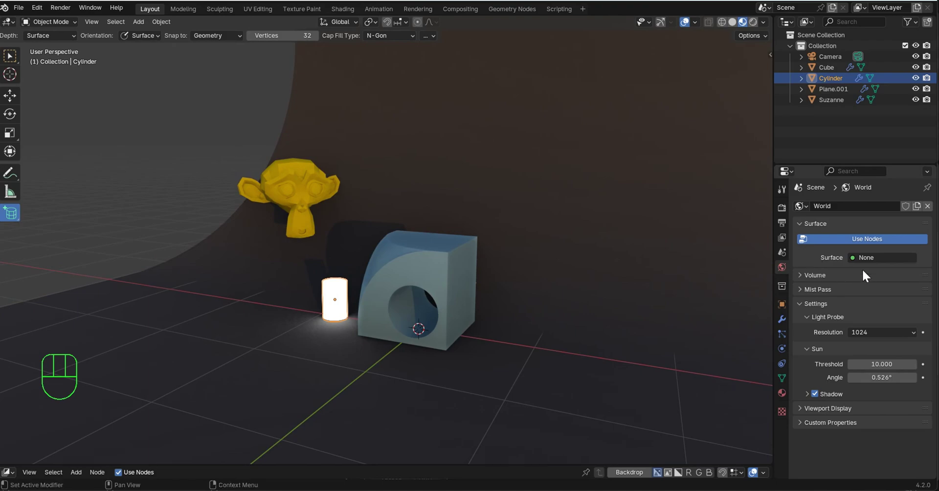
click(786, 270)
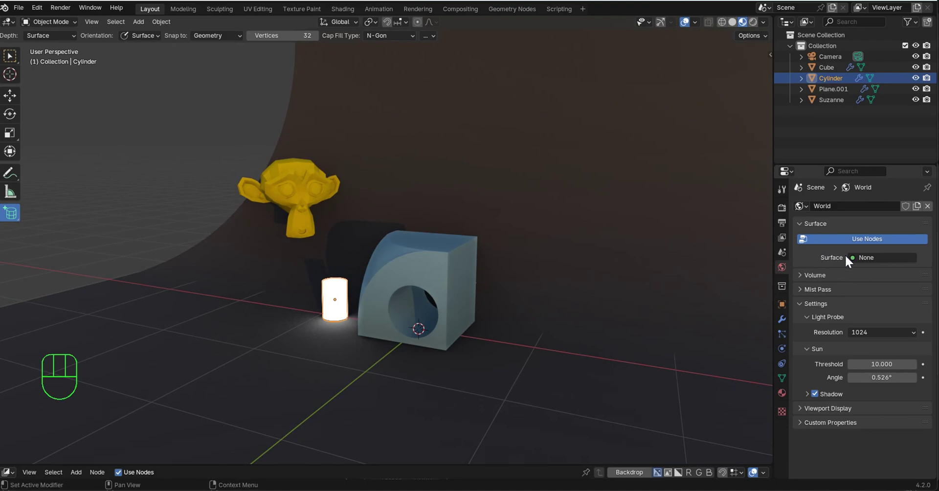
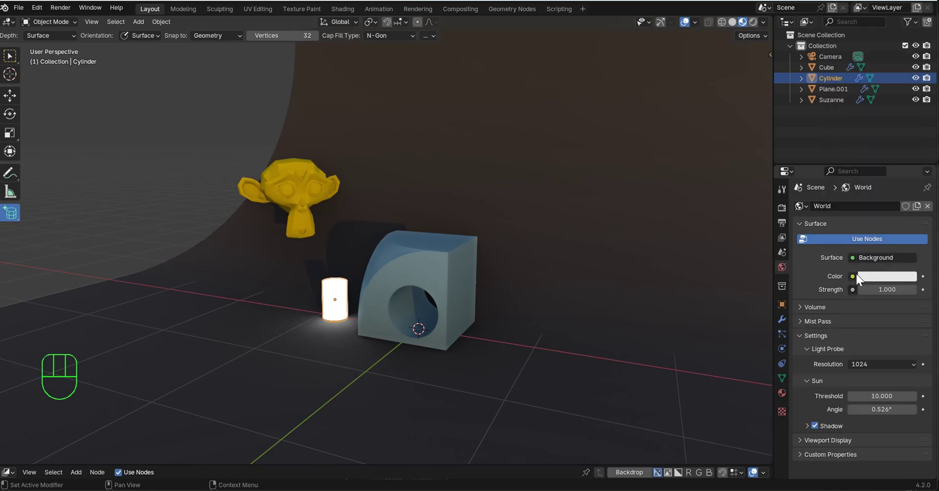
drag(860, 276, 624, 332)
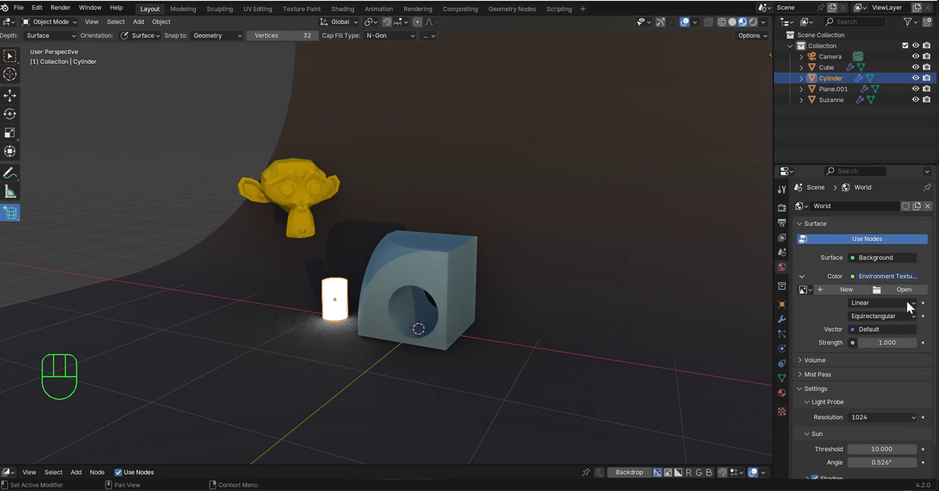
Load sandsloot_4k.hdr from D:\HDRI as the world Environment Texture image.
click(912, 292)
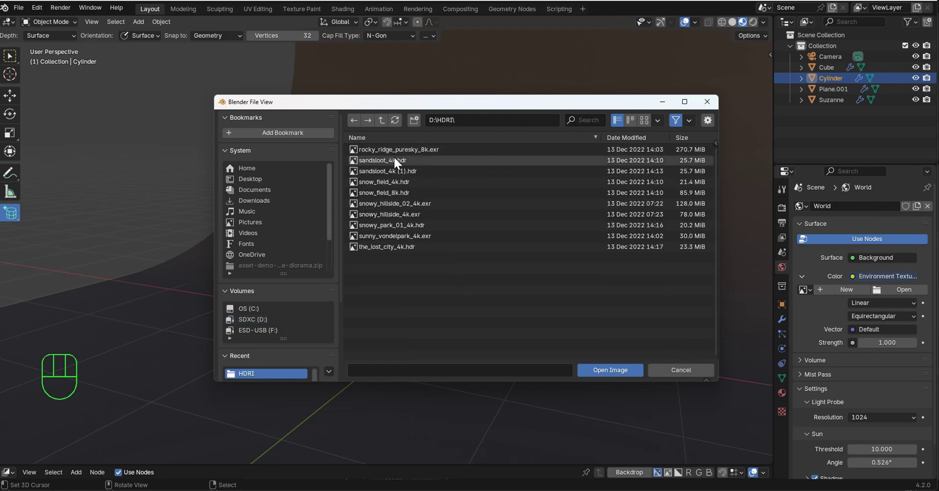
middle_click(545, 225)
Enable Scene World in viewport shading and orbit to view the dusk HDRI around the scene.
drag(771, 29, 616, 191)
drag(611, 200, 607, 225)
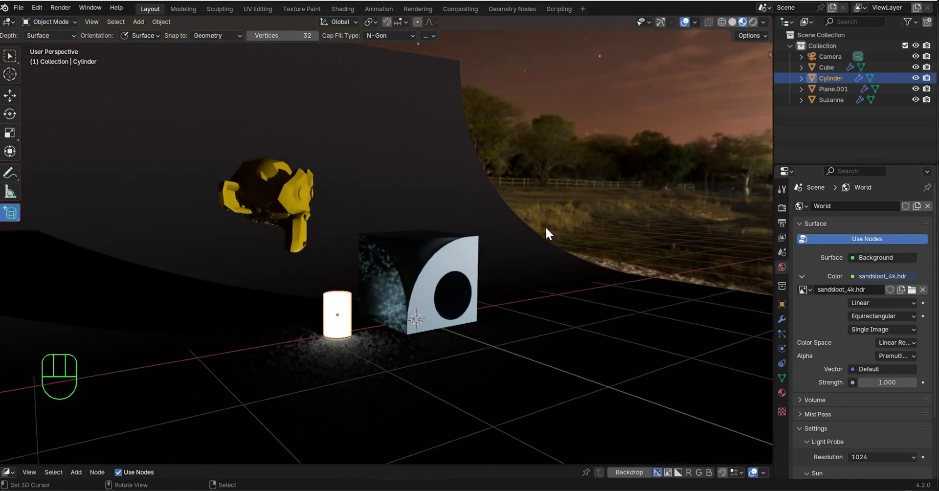
drag(548, 236, 525, 238)
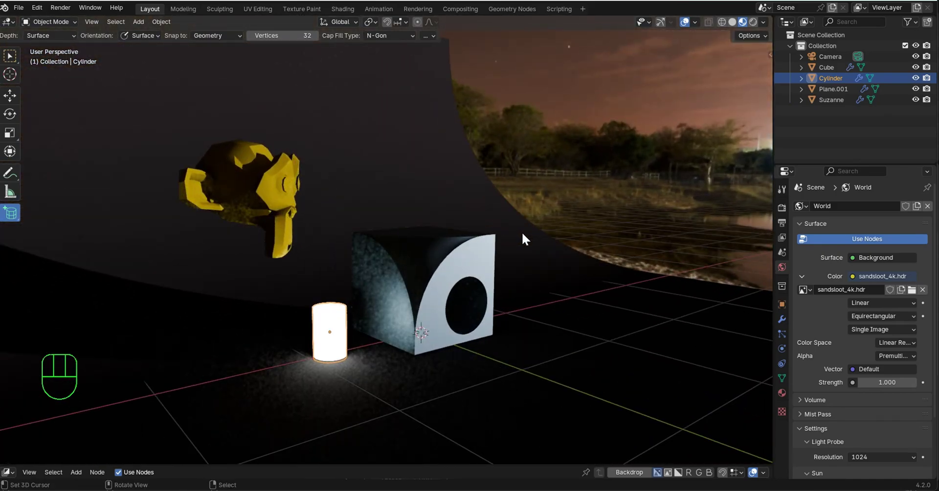
drag(524, 228, 597, 214)
drag(643, 225, 668, 216)
drag(607, 219, 707, 72)
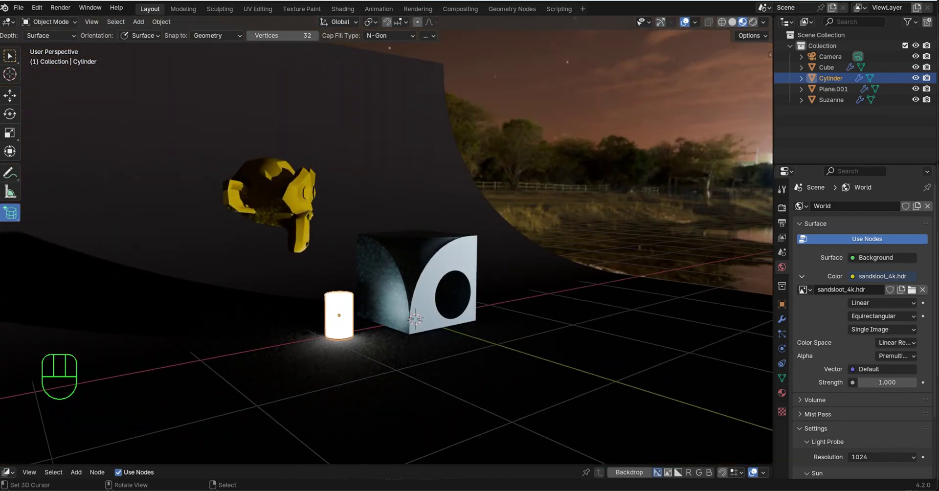